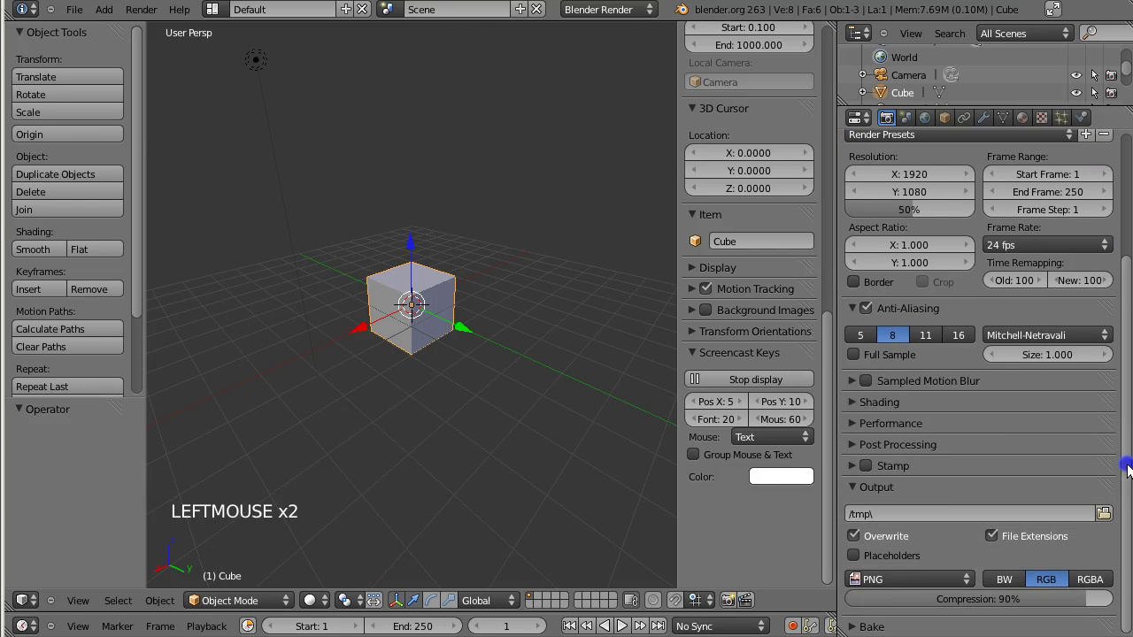
Step: Enlarge the Timeline, end the animation at frame 10, and switch to camera view
{"action": "left_click", "coordinate": [924, 584]}
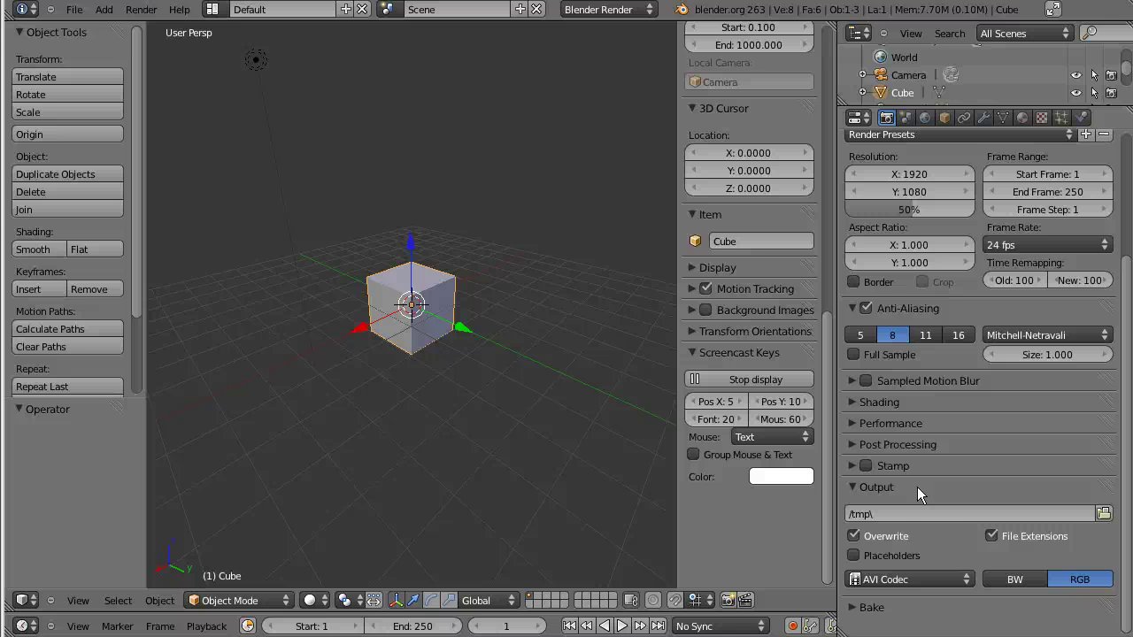
{"action": "left_click", "coordinate": [930, 582]}
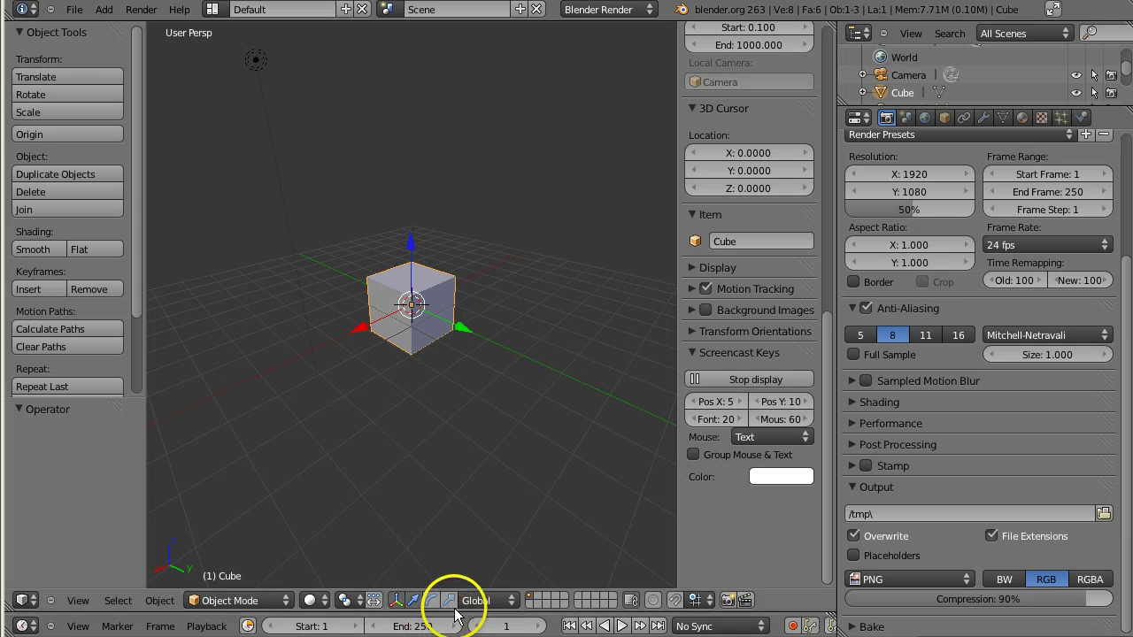
{"action": "left_click", "coordinate": [460, 599]}
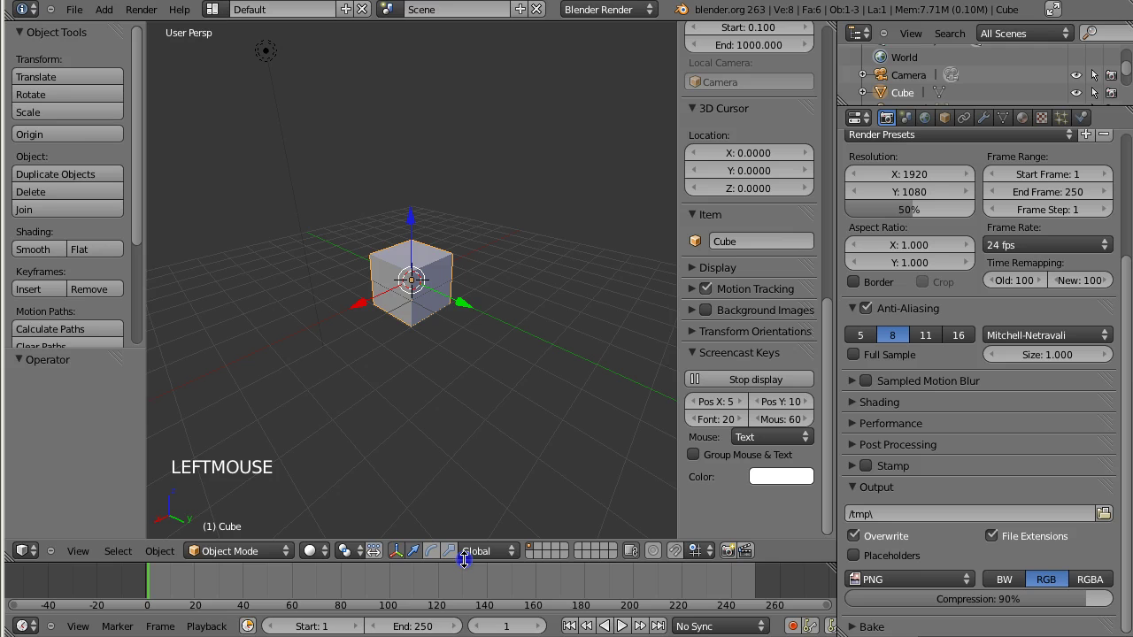
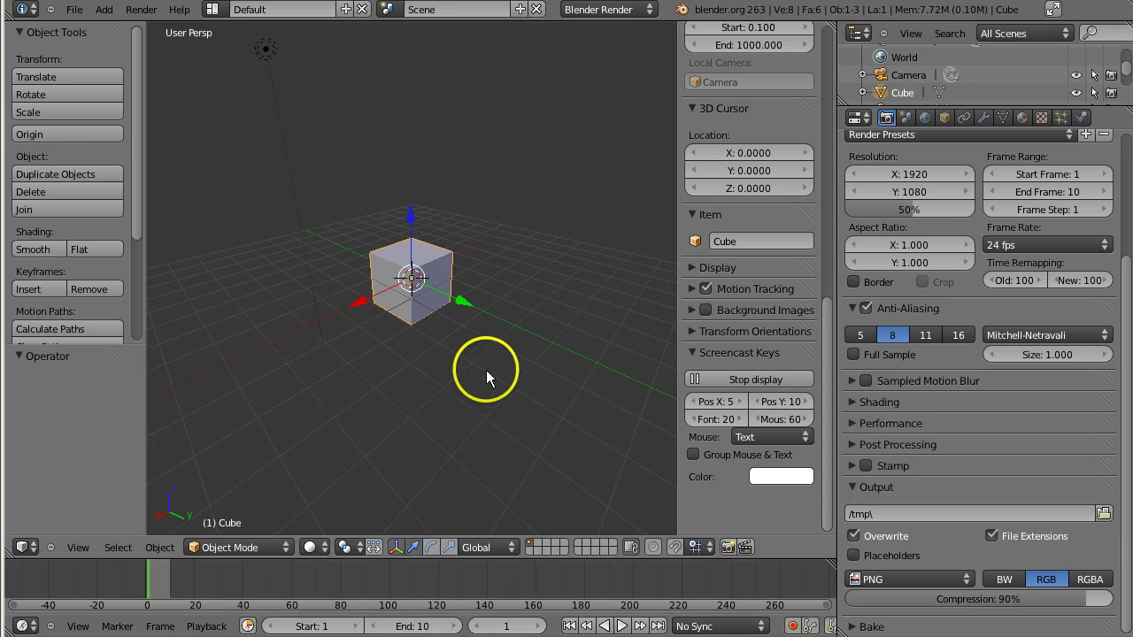
{"action": "key", "text": "KP_0"}
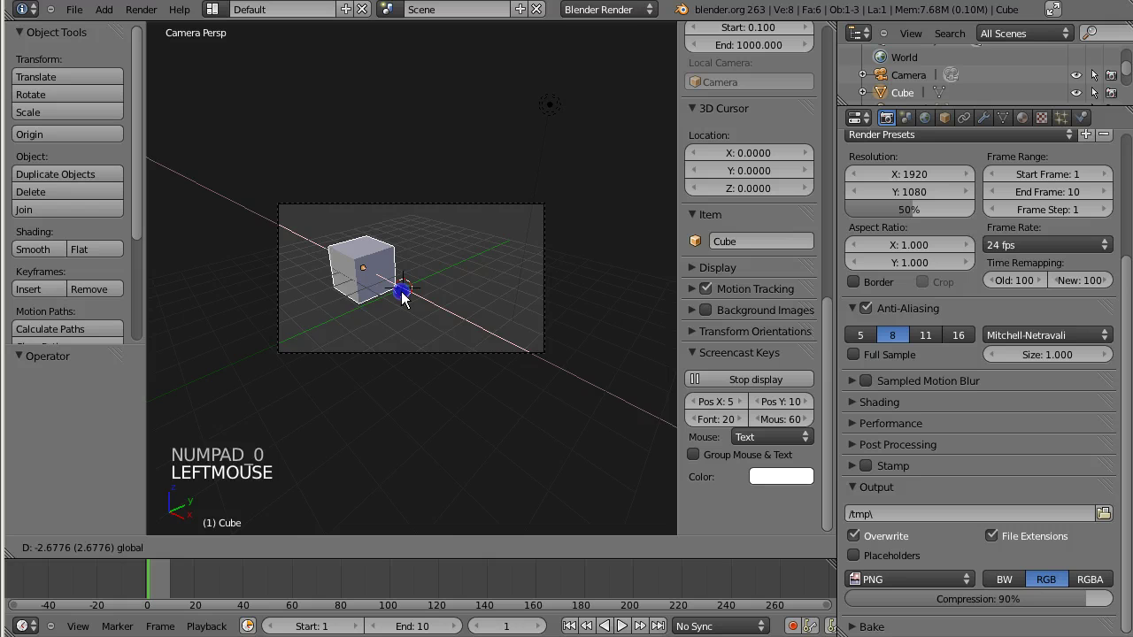